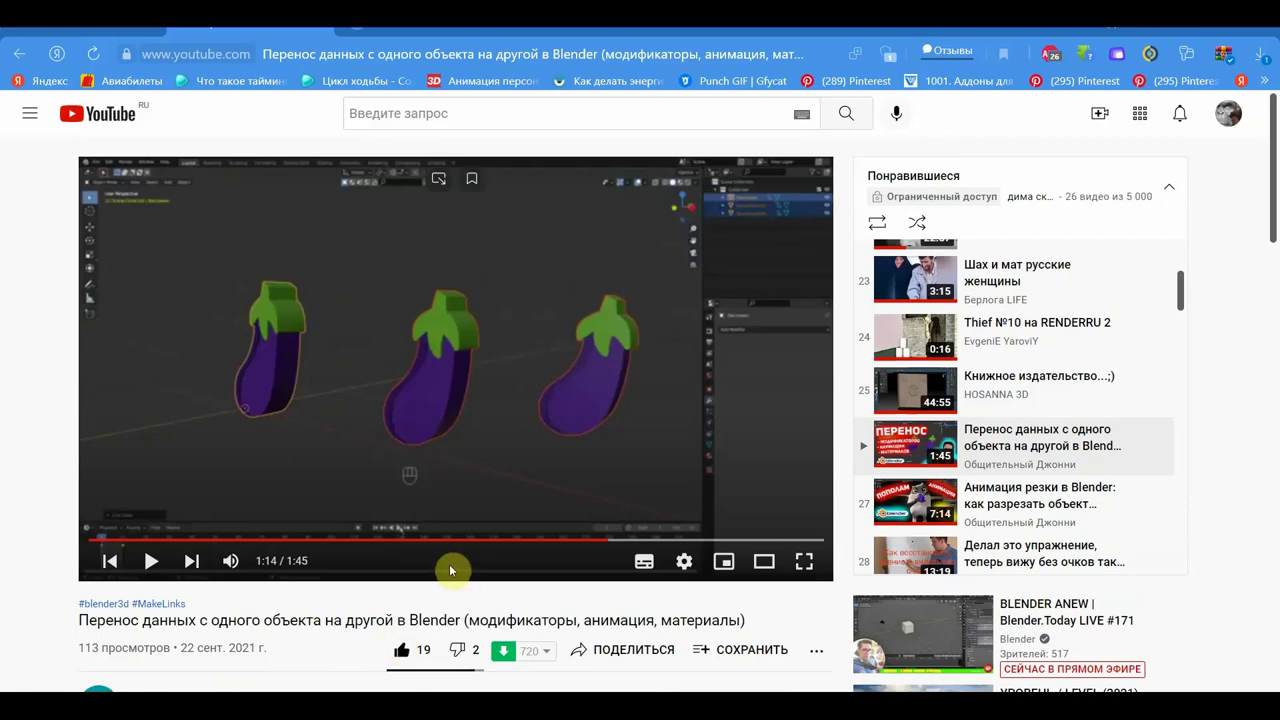
# - Leave the YouTube tutorial and return to the Blender window
pyautogui.moveTo(52, 43); pyautogui.dragTo(274, 383)
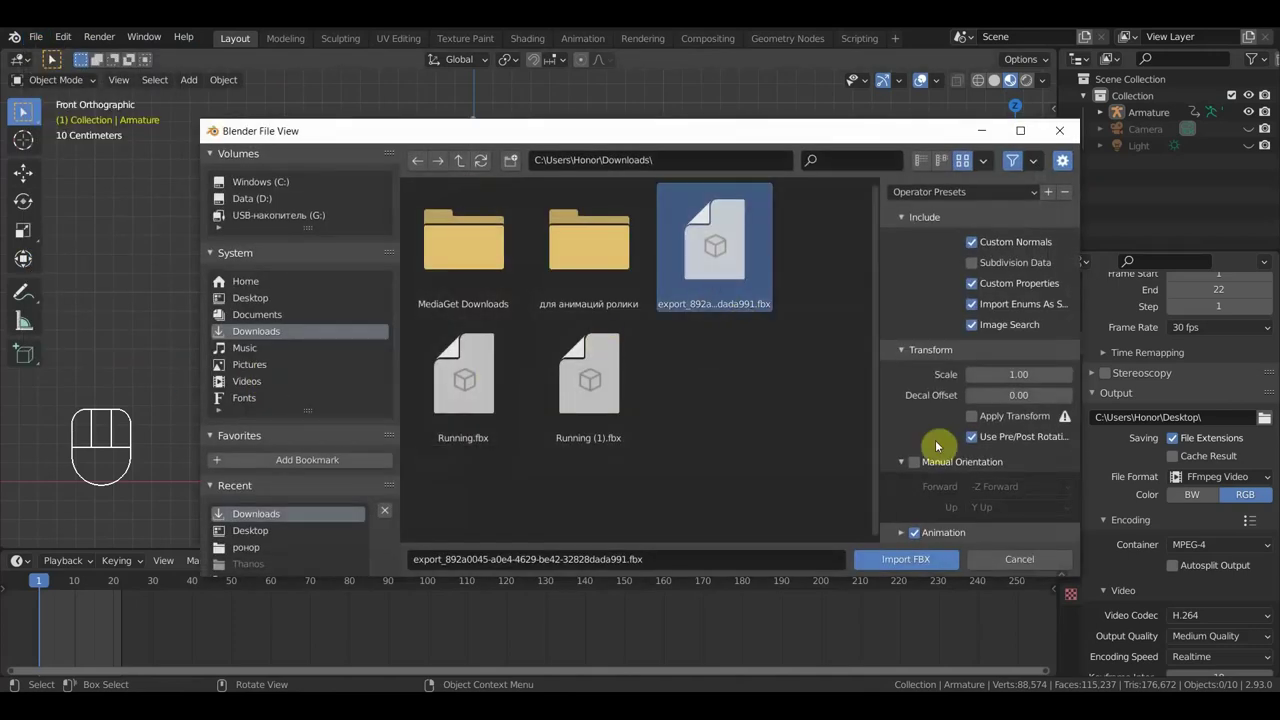
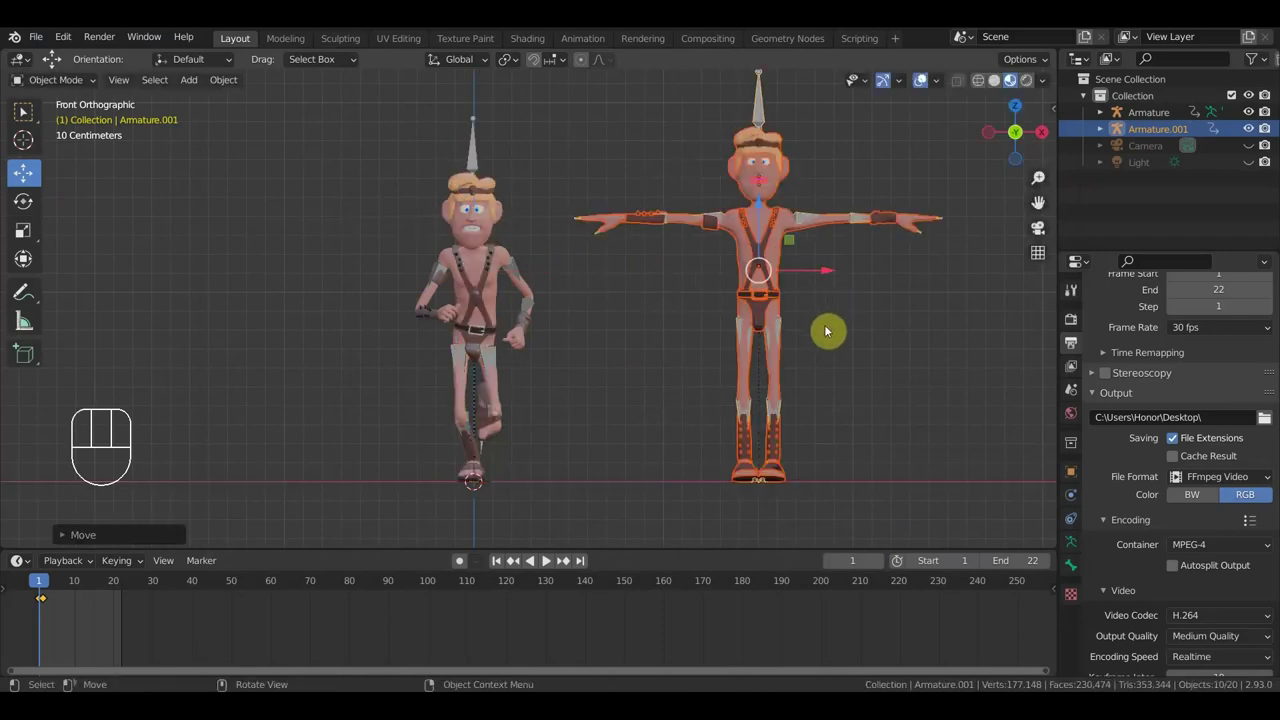
# - Delete Armature.001's lone keyframe at frame 1 in the Dope Sheet
pyautogui.click(768, 113)
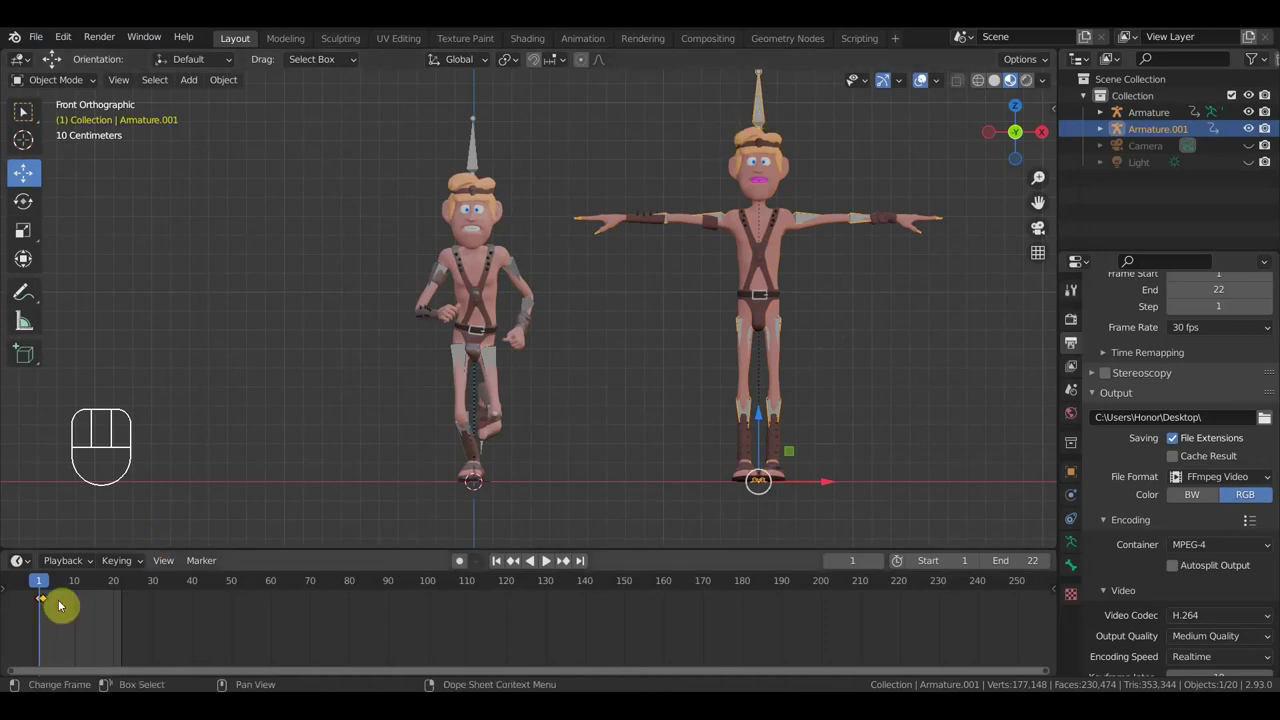
pyautogui.moveTo(46, 605); pyautogui.dragTo(38, 594)
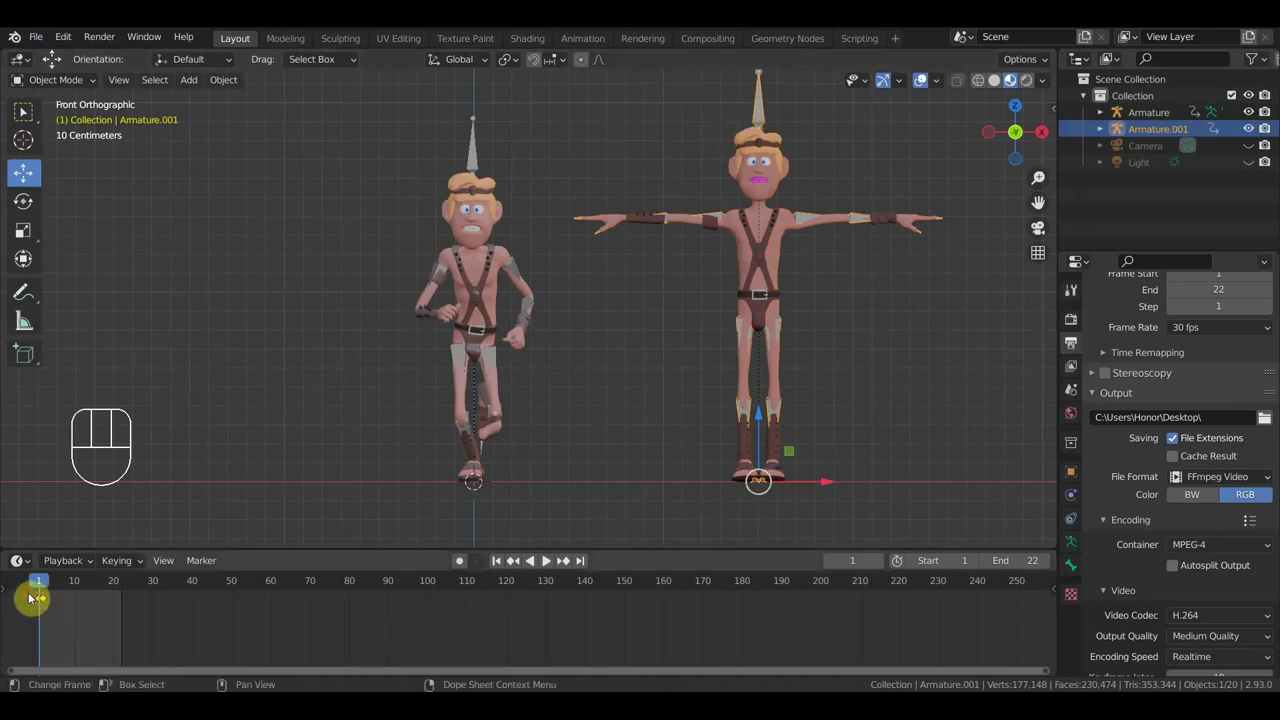
pyautogui.press('Delete')
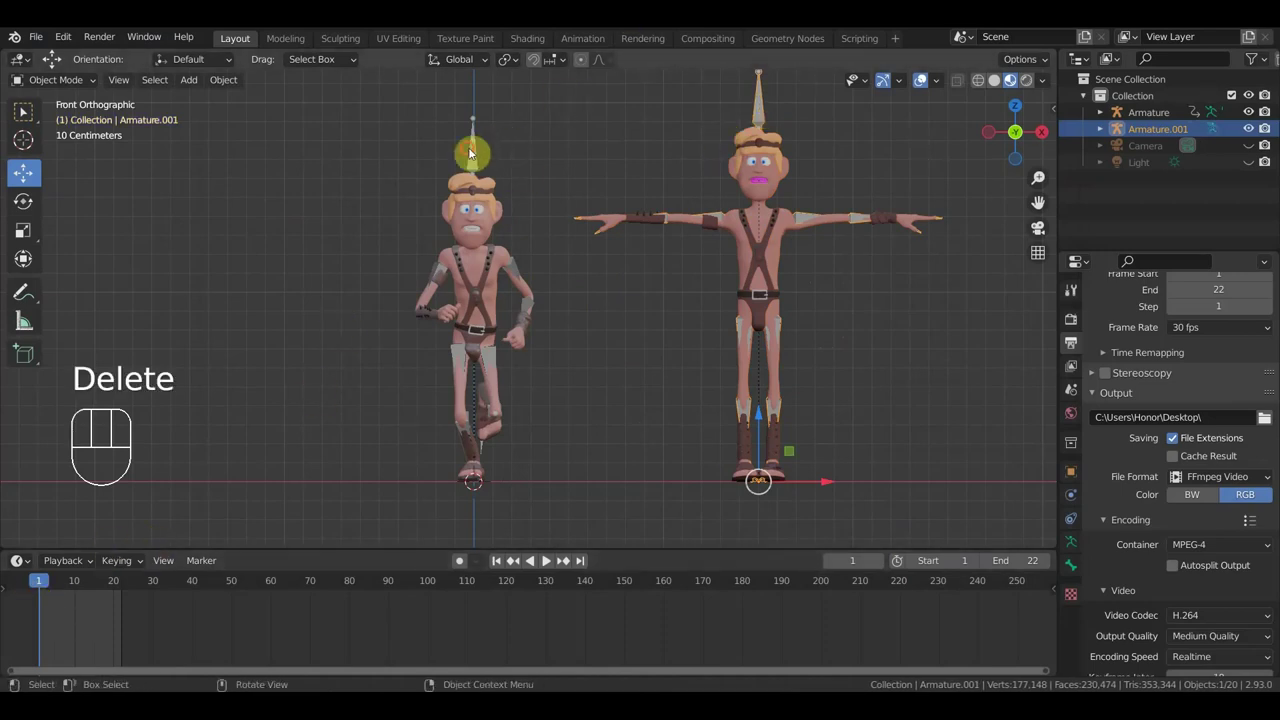
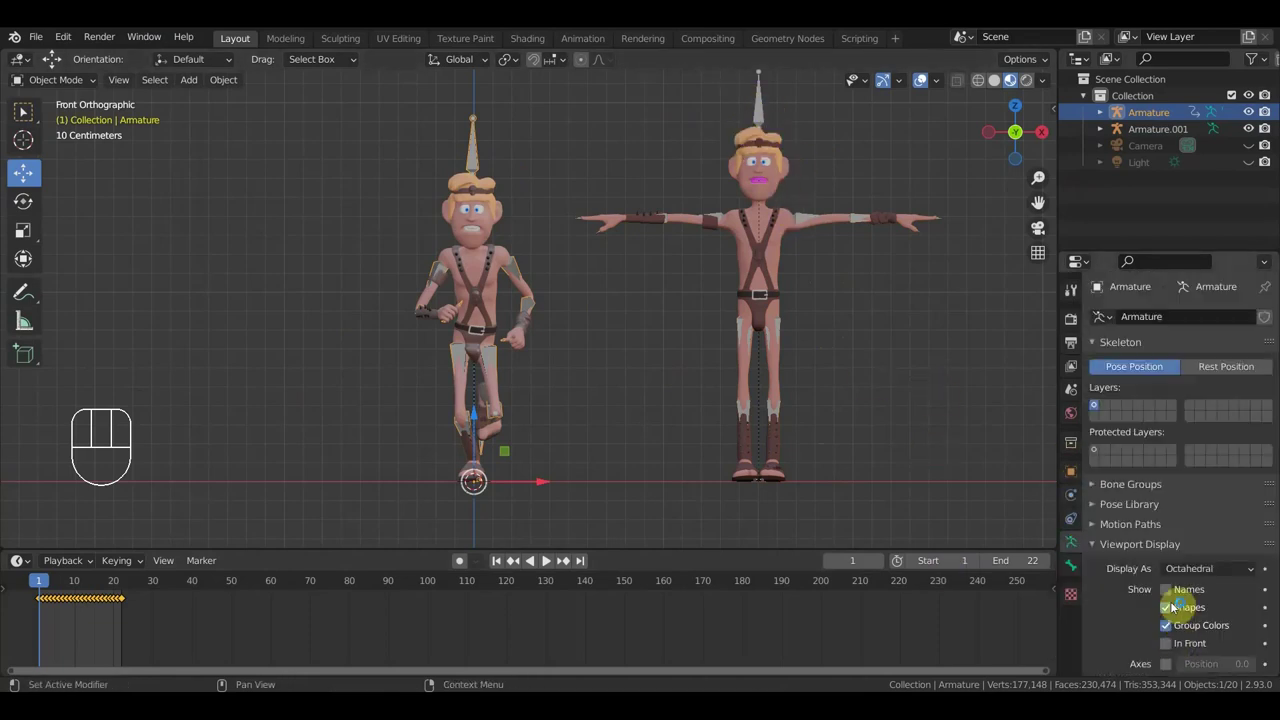
# - Enable Viewport Display Names to read the mixamorig bone labels, then select Armature.001
pyautogui.click(1178, 592)
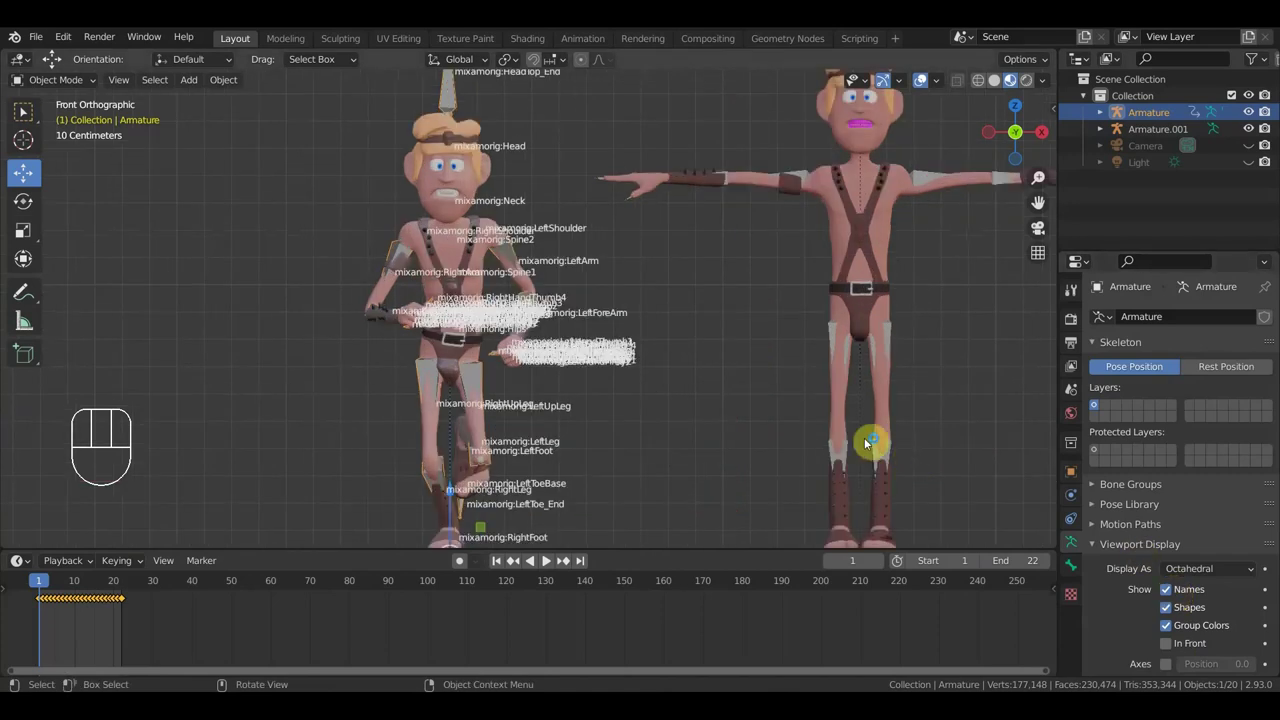
pyautogui.moveTo(725, 386); pyautogui.dragTo(722, 369)
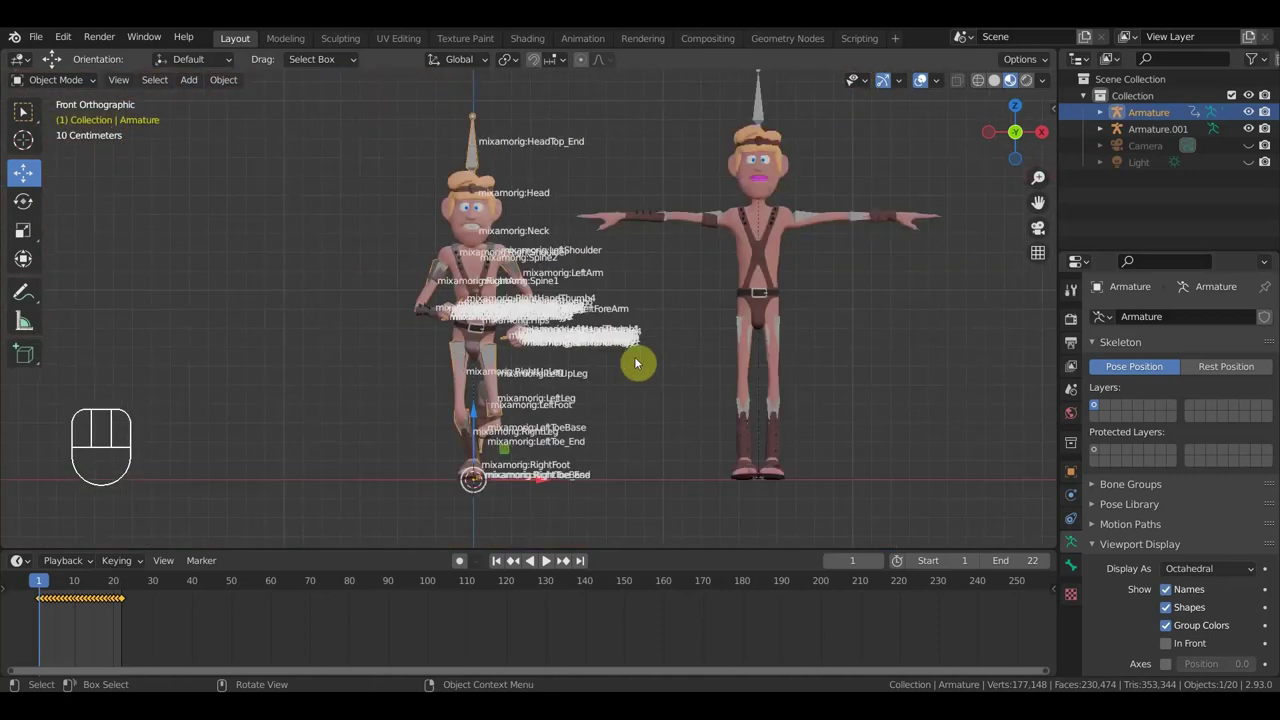
pyautogui.moveTo(666, 351); pyautogui.dragTo(562, 368)
pyautogui.moveTo(575, 353); pyautogui.dragTo(590, 343)
pyautogui.click(690, 139)
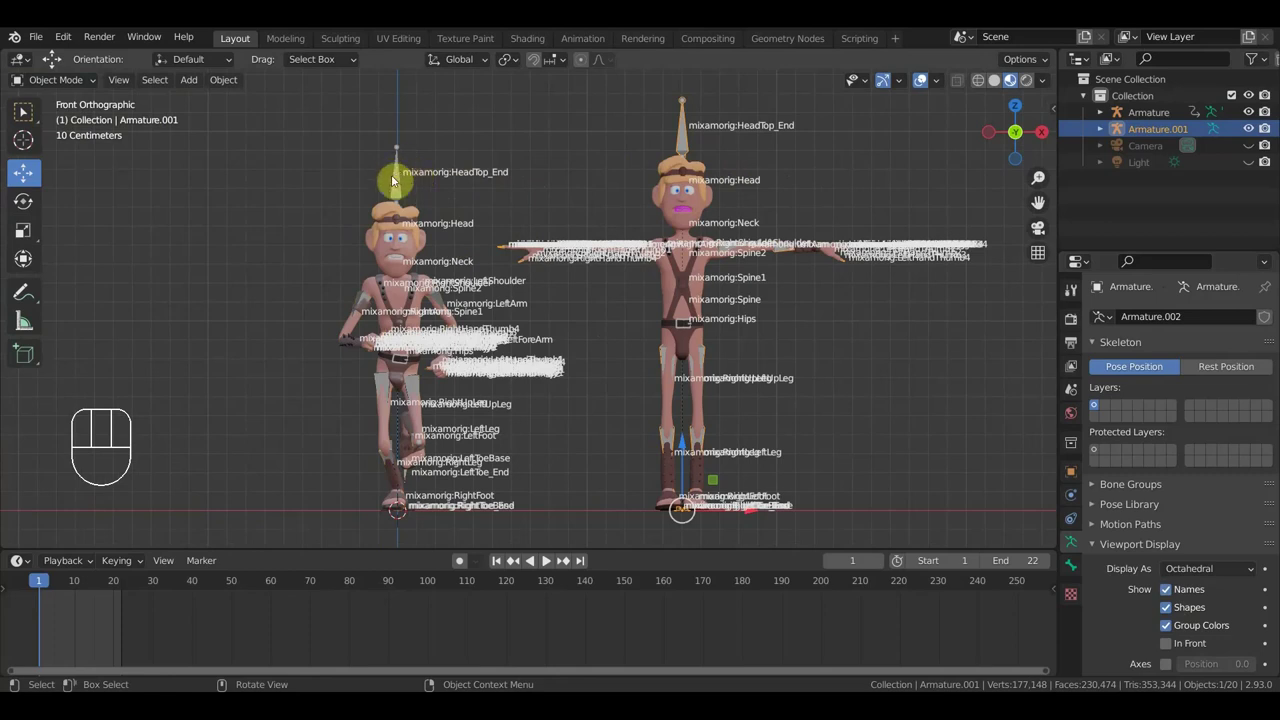
# - Hide bone names, then select the character with the animated Armature added last as active
pyautogui.click(691, 145)
pyautogui.click(694, 140)
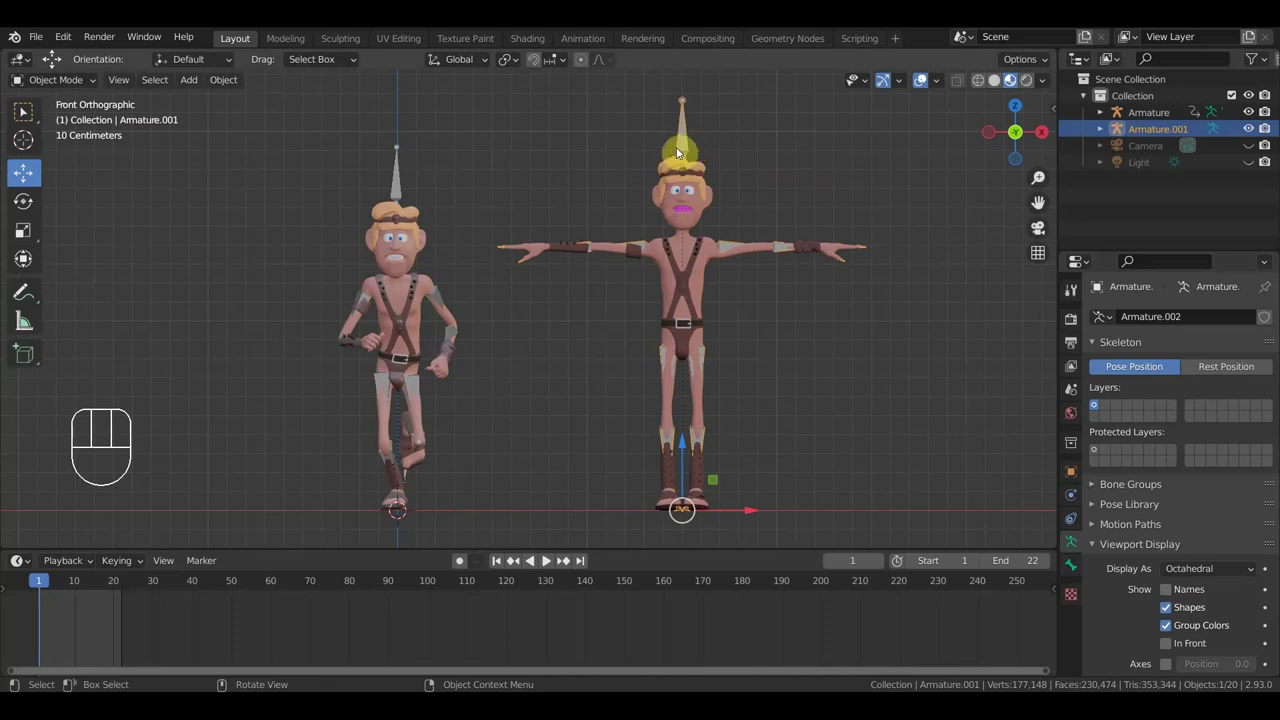
pyautogui.click(406, 181)
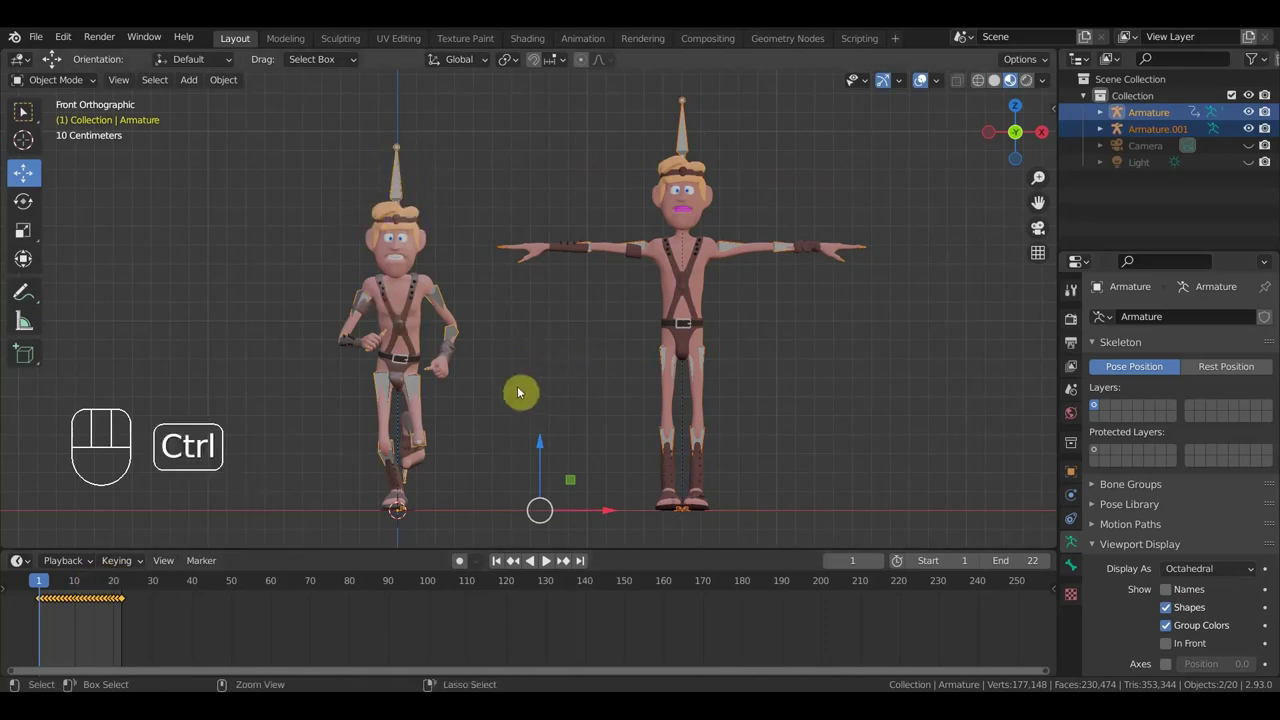
# - Link Animation Data via Ctrl+L and play the walk cycle briefly in the viewport
pyautogui.press('ctrl+l')
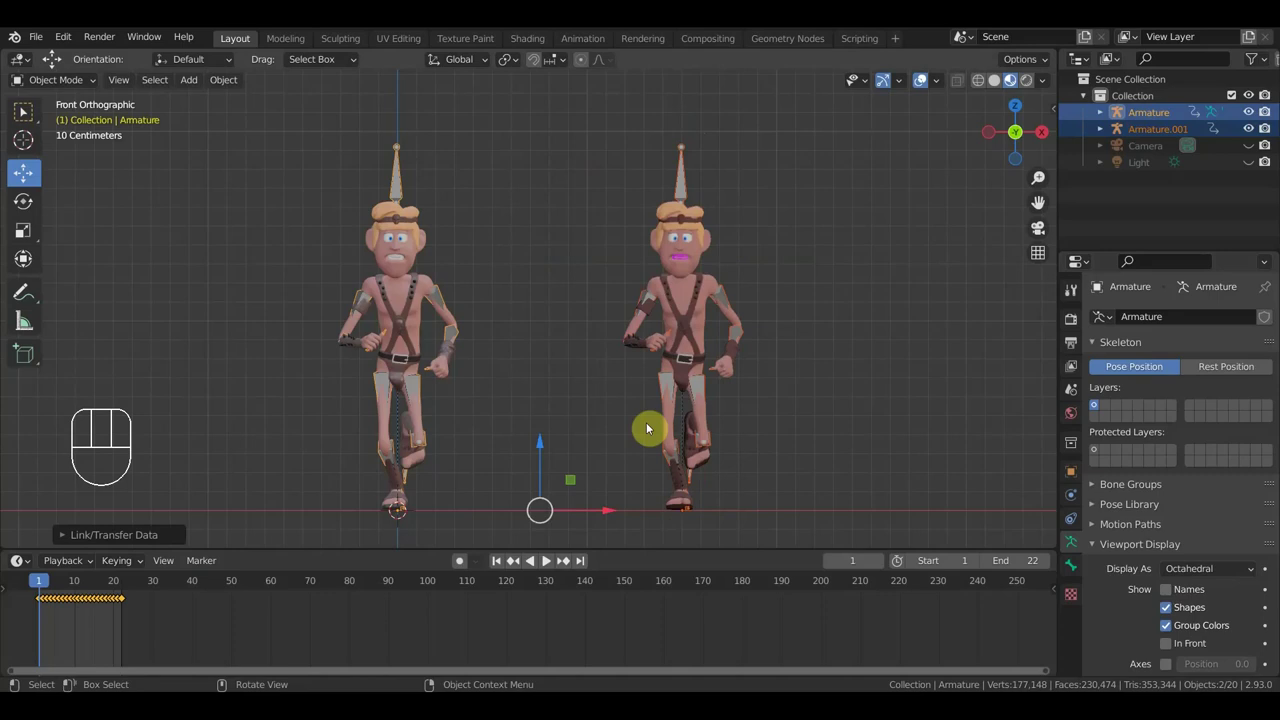
pyautogui.press('space')
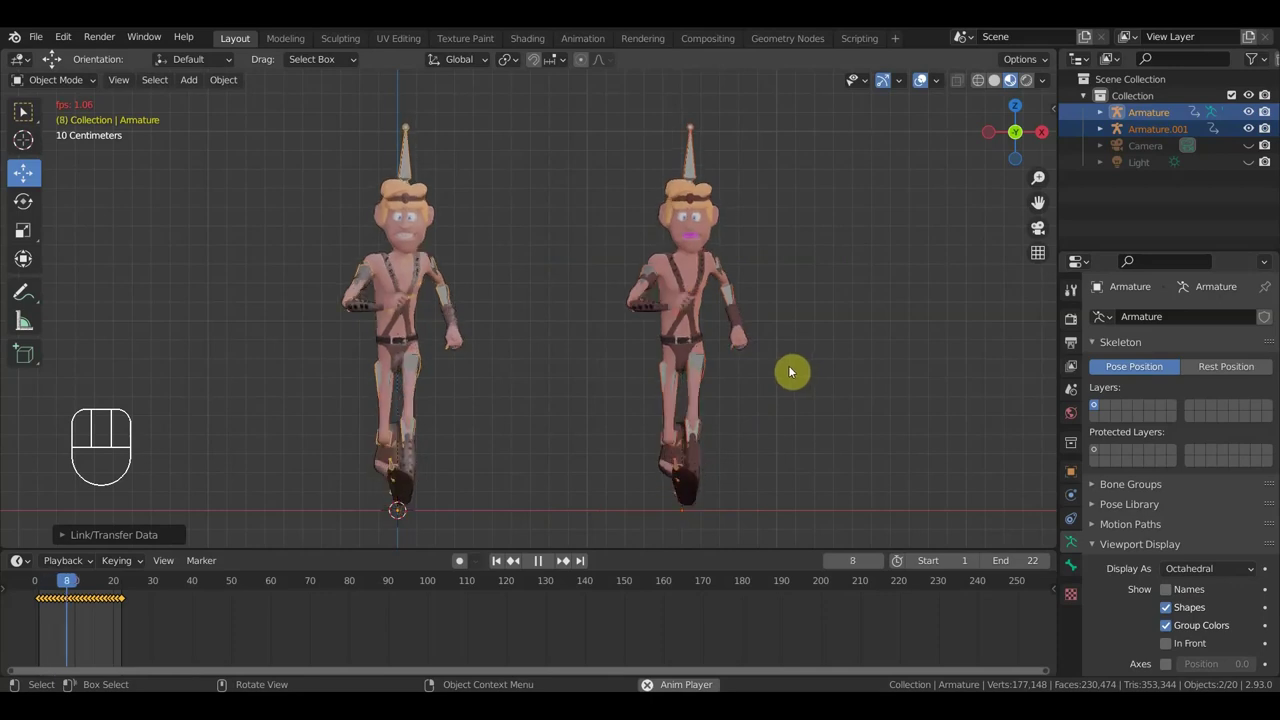
pyautogui.press('space')
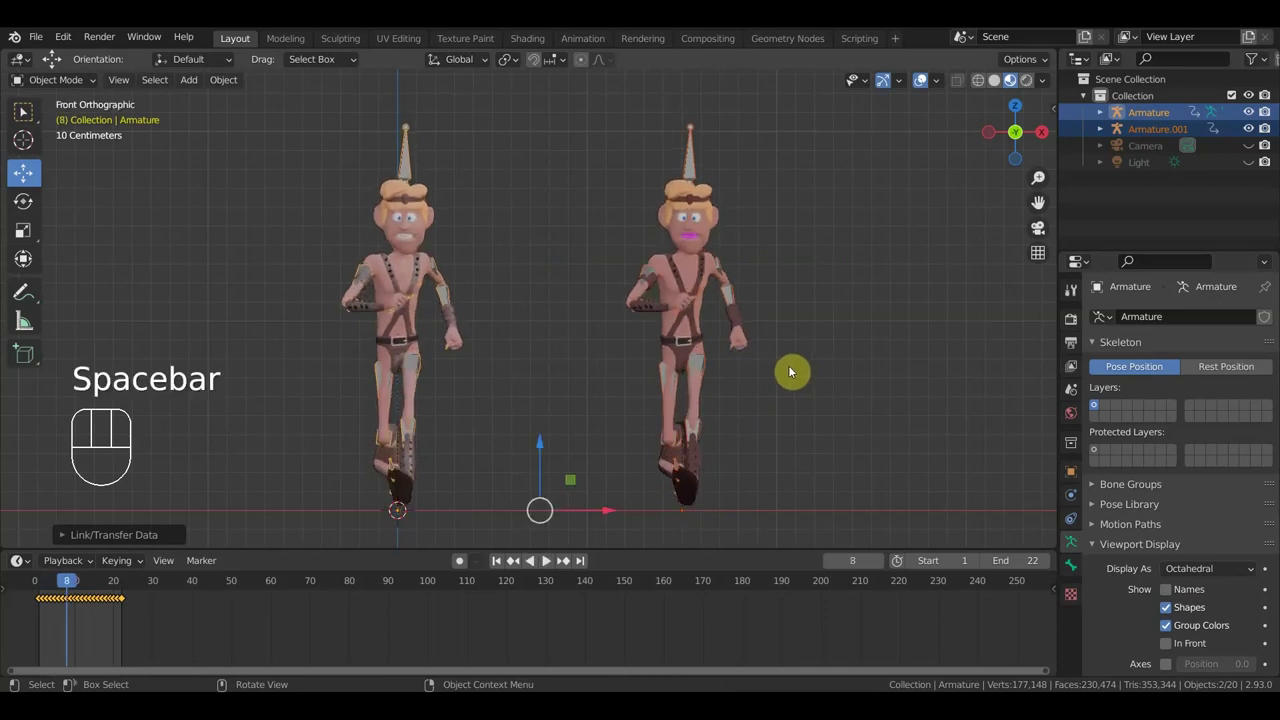